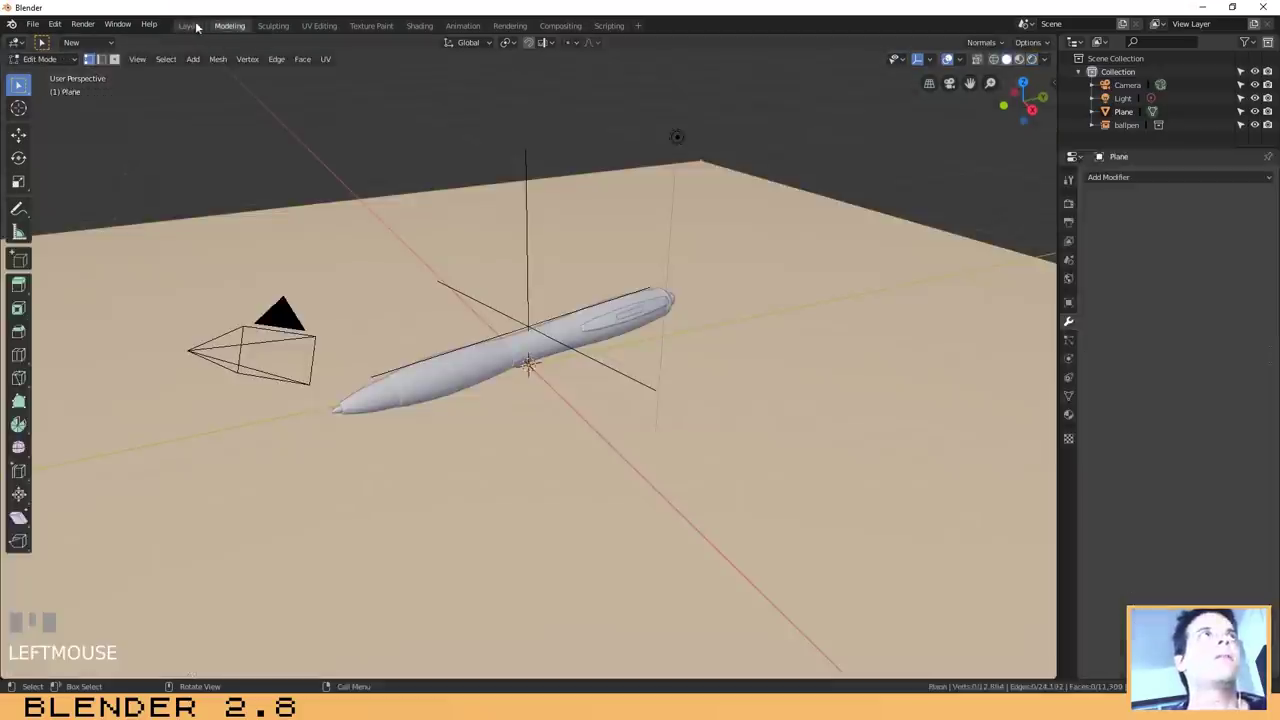
- Orbit the view and switch the viewport to the Cycles rendered preview of the pen
{"action": "left_click_drag", "start_coordinate": [569, 400], "coordinate": [1208, 316]}
{"action": "left_click_drag", "start_coordinate": [1208, 316], "coordinate": [656, 397]}
{"action": "left_click_drag", "start_coordinate": [656, 397], "coordinate": [659, 158]}
{"action": "left_click", "coordinate": [659, 158]}
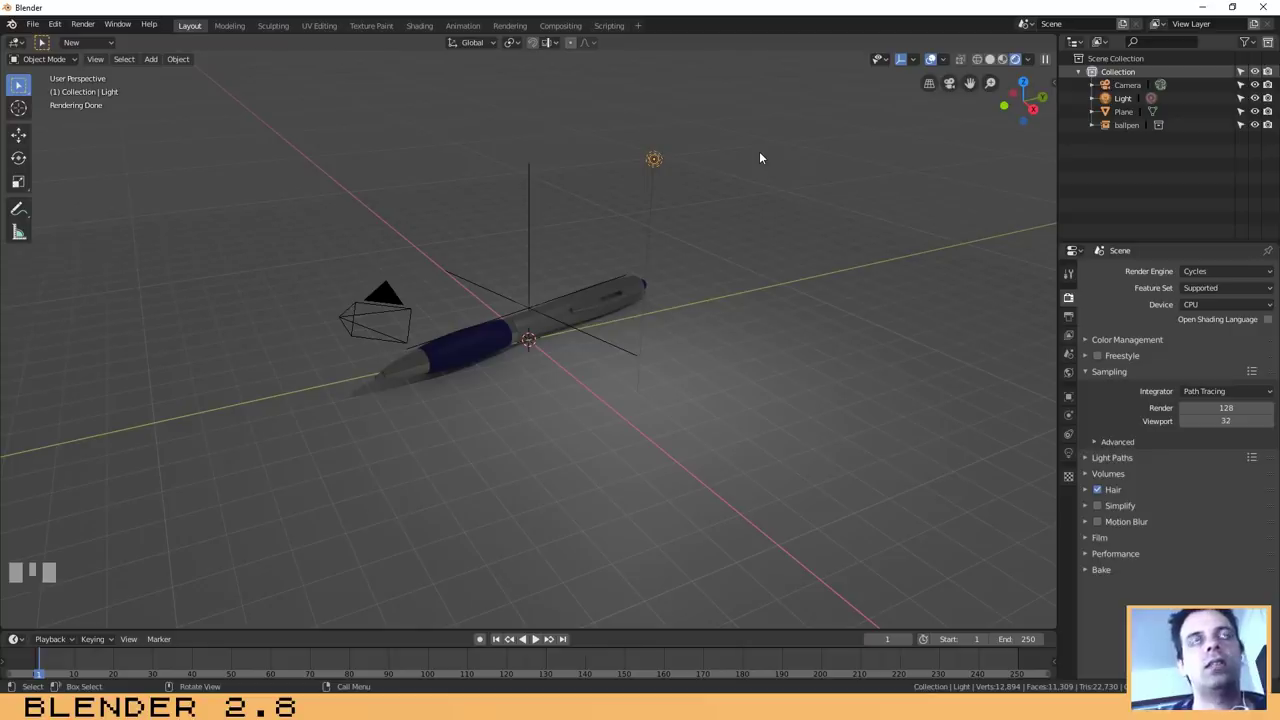
- Delete the lamp and add a new mesh plane to the scene
{"action": "key", "text": "Delete"}
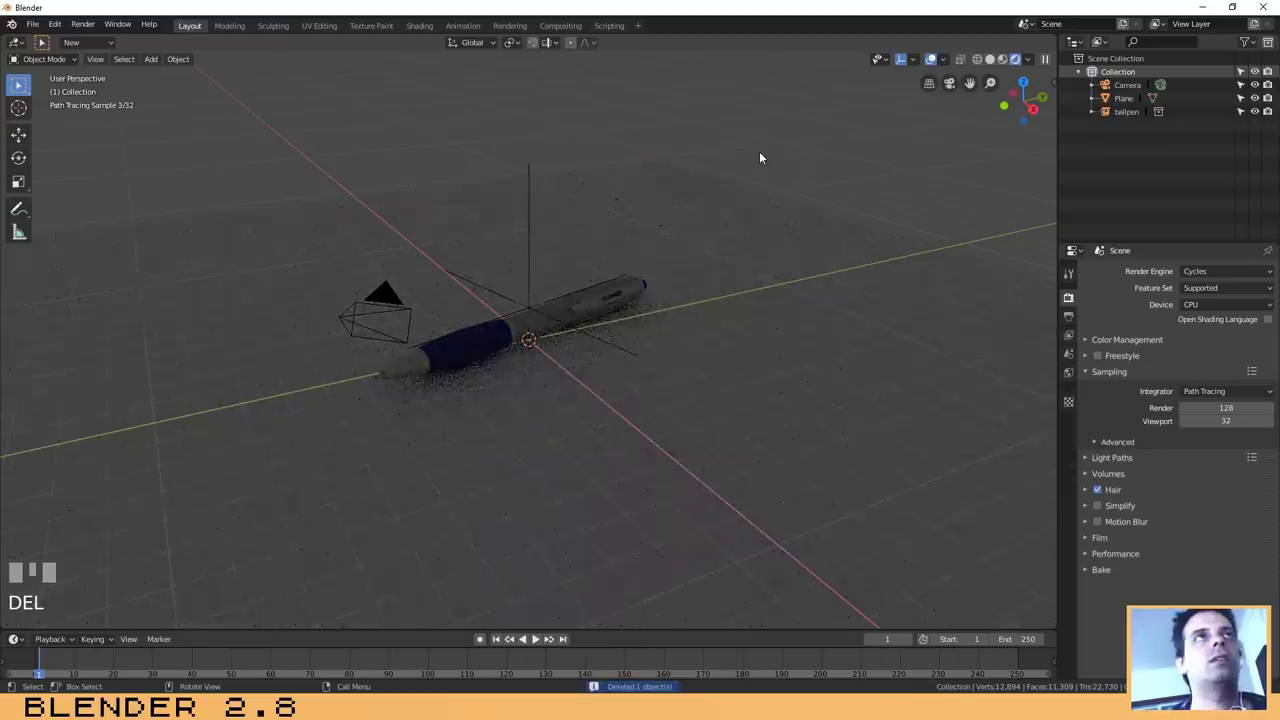
{"action": "left_click_drag", "start_coordinate": [562, 396], "coordinate": [535, 395]}
{"action": "key", "text": "shift+a"}
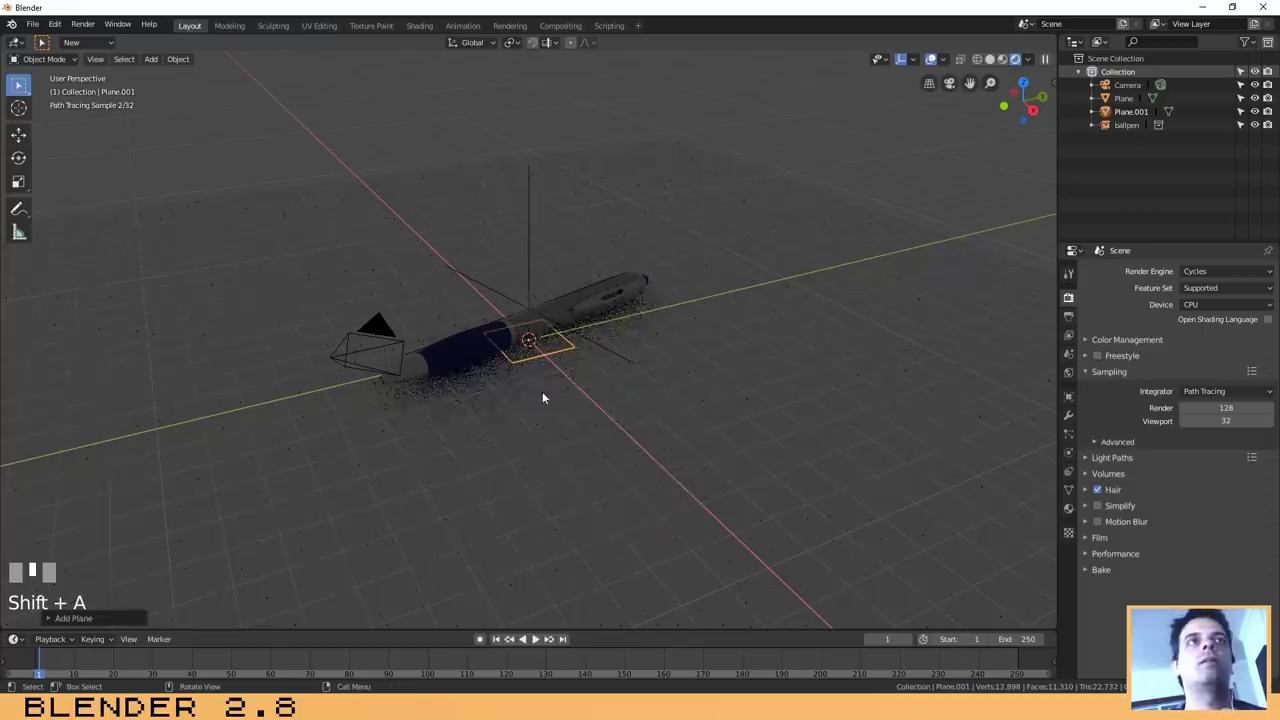
- Scale the new plane about 4.5 times and raise it along Z above the pen
{"action": "key", "text": "s"}
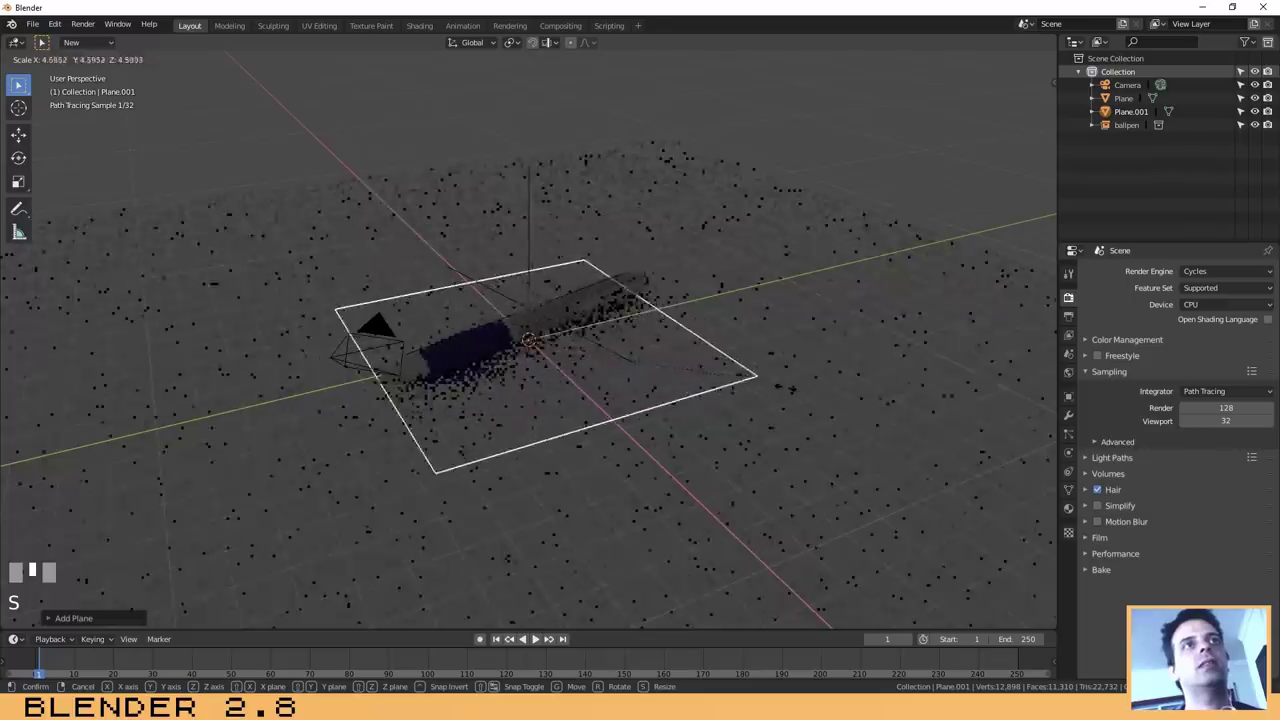
{"action": "left_click", "coordinate": [808, 389]}
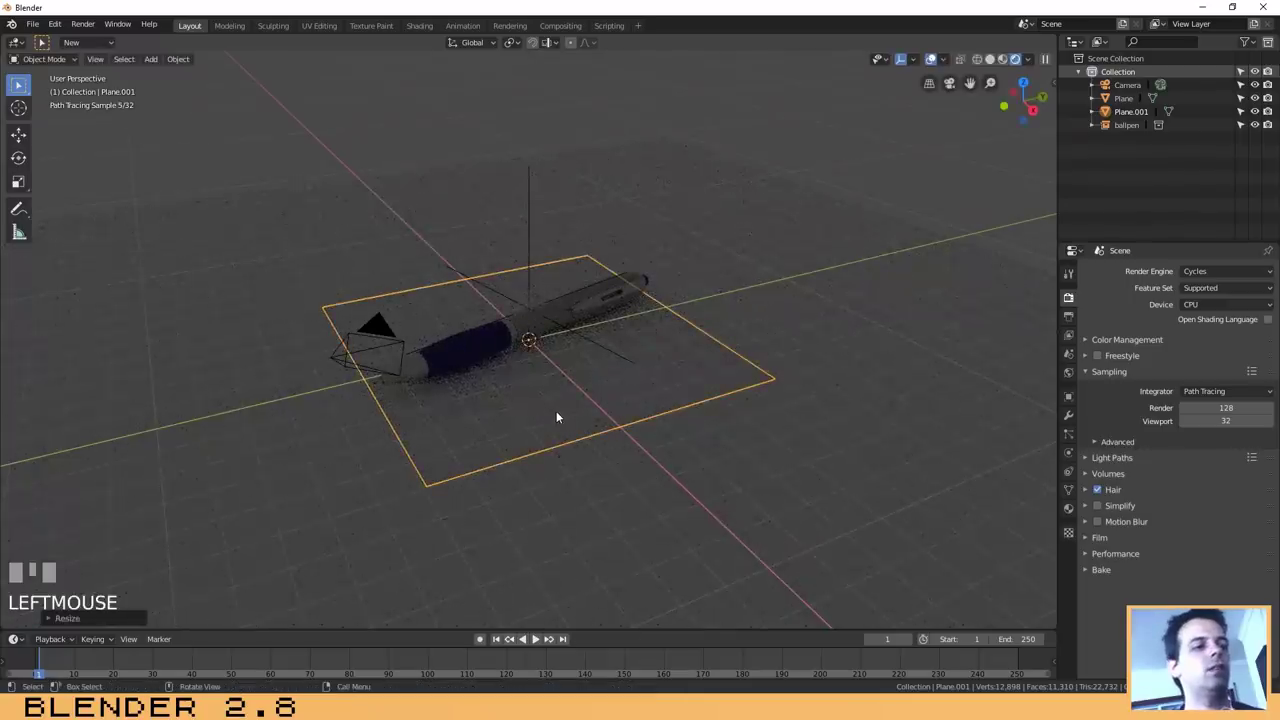
{"action": "key", "text": "g"}
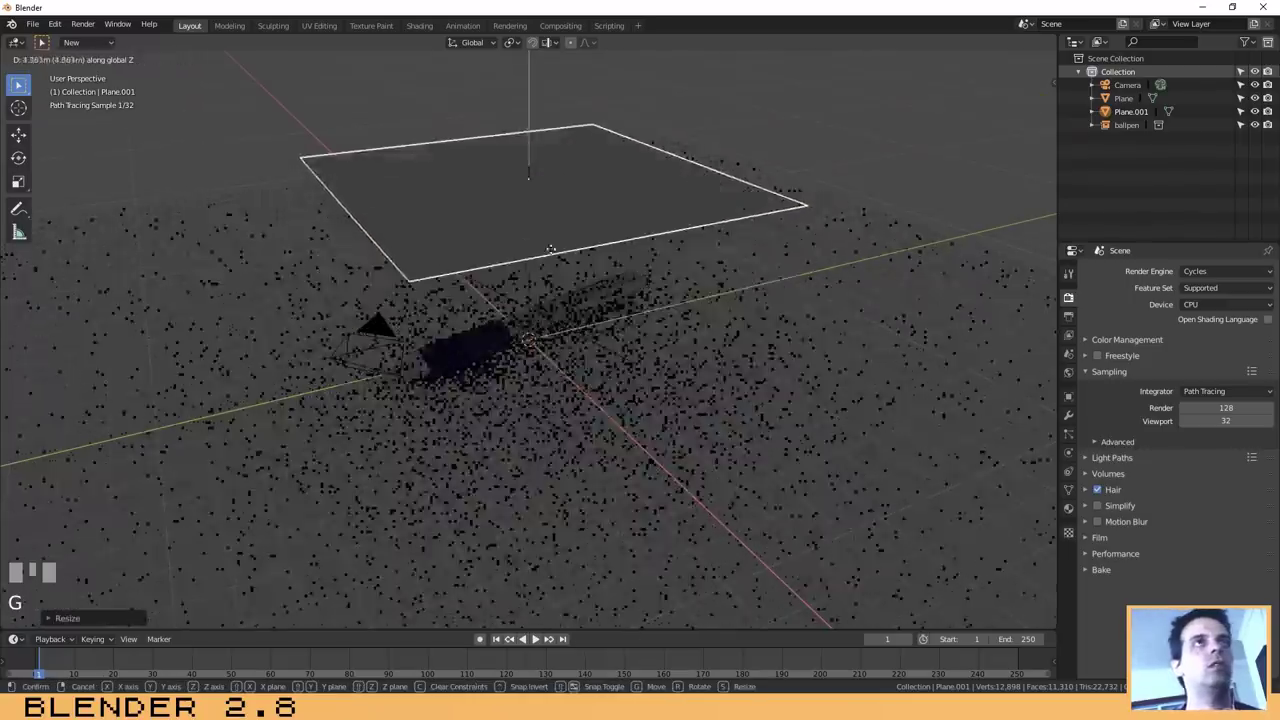
- Confirm the plane's height and give it a new material in Material Properties
{"action": "left_click", "coordinate": [543, 214]}
{"action": "left_click_drag", "start_coordinate": [756, 372], "coordinate": [1073, 507]}
{"action": "left_click", "coordinate": [1073, 507]}
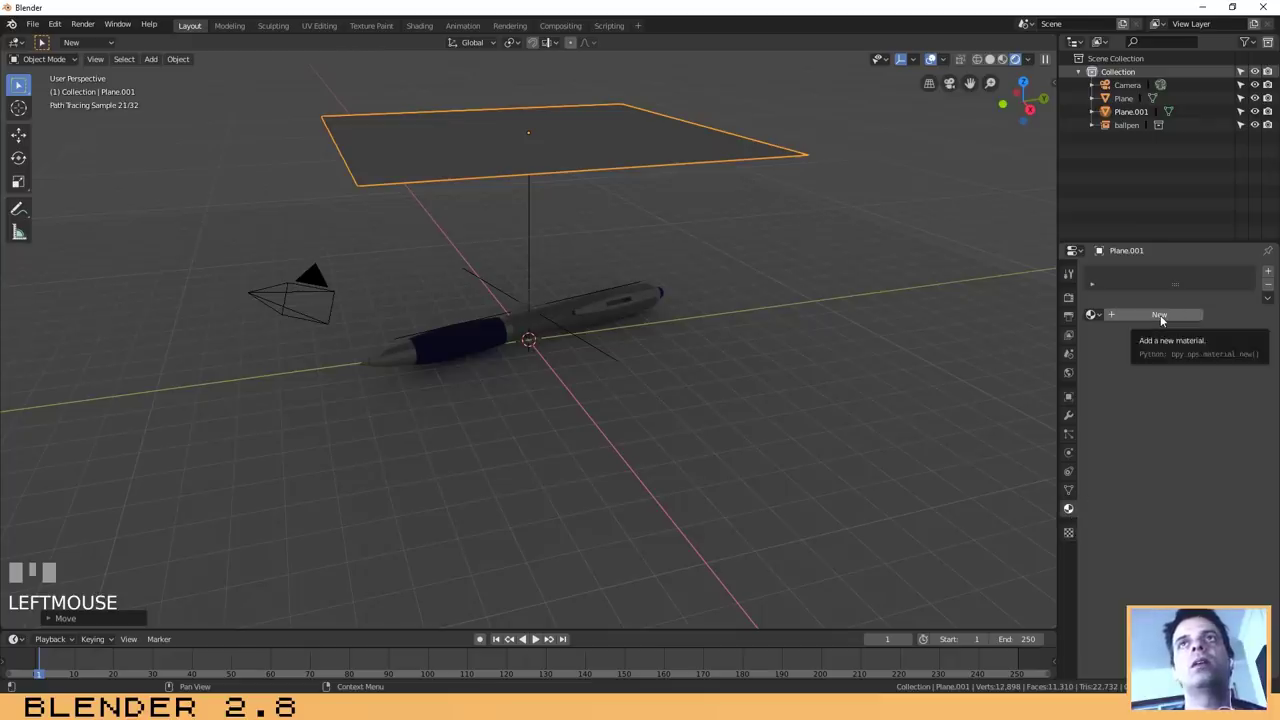
{"action": "left_click", "coordinate": [1163, 319]}
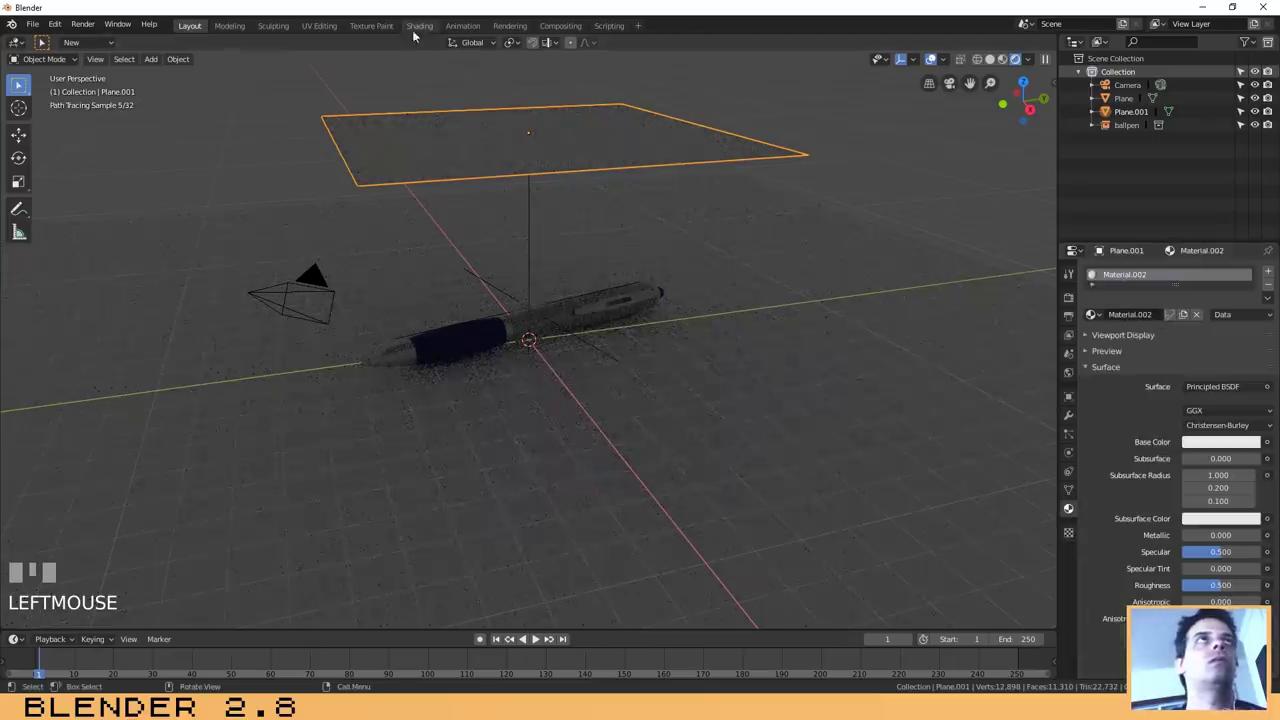
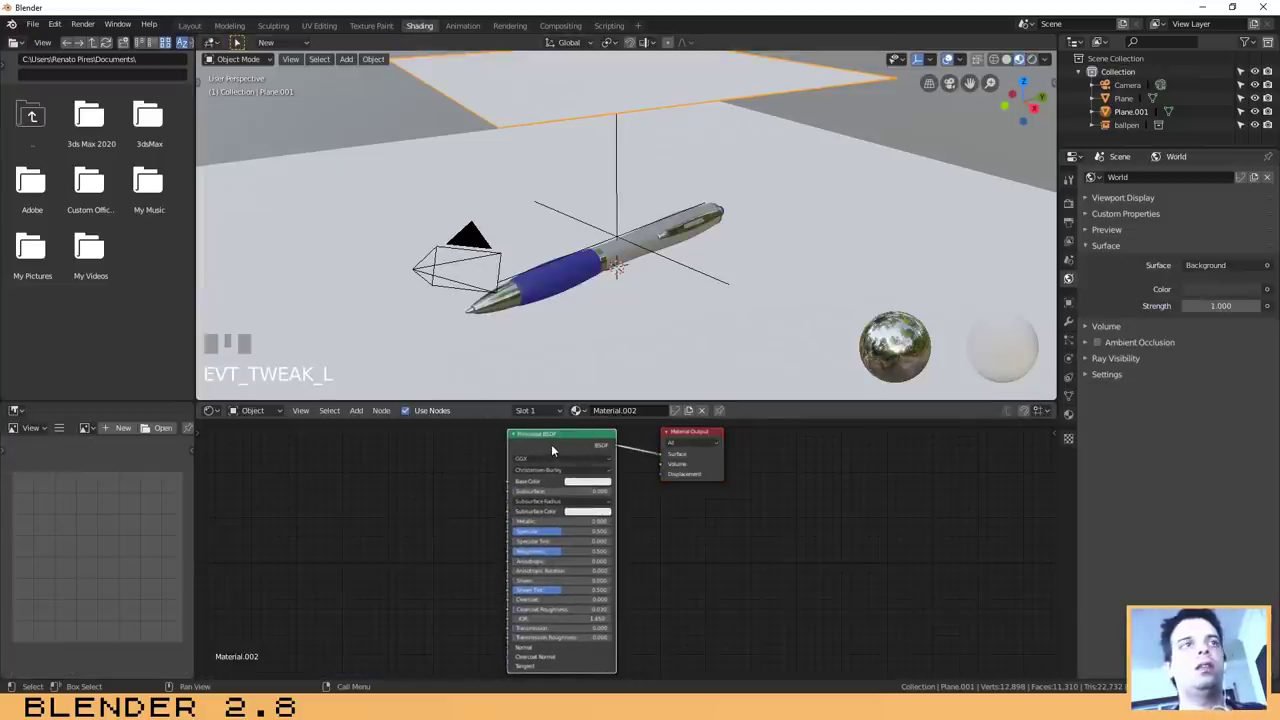
- Replace the Principled BSDF with a white Emission shader wired to Material Output
{"action": "key", "text": "Delete"}
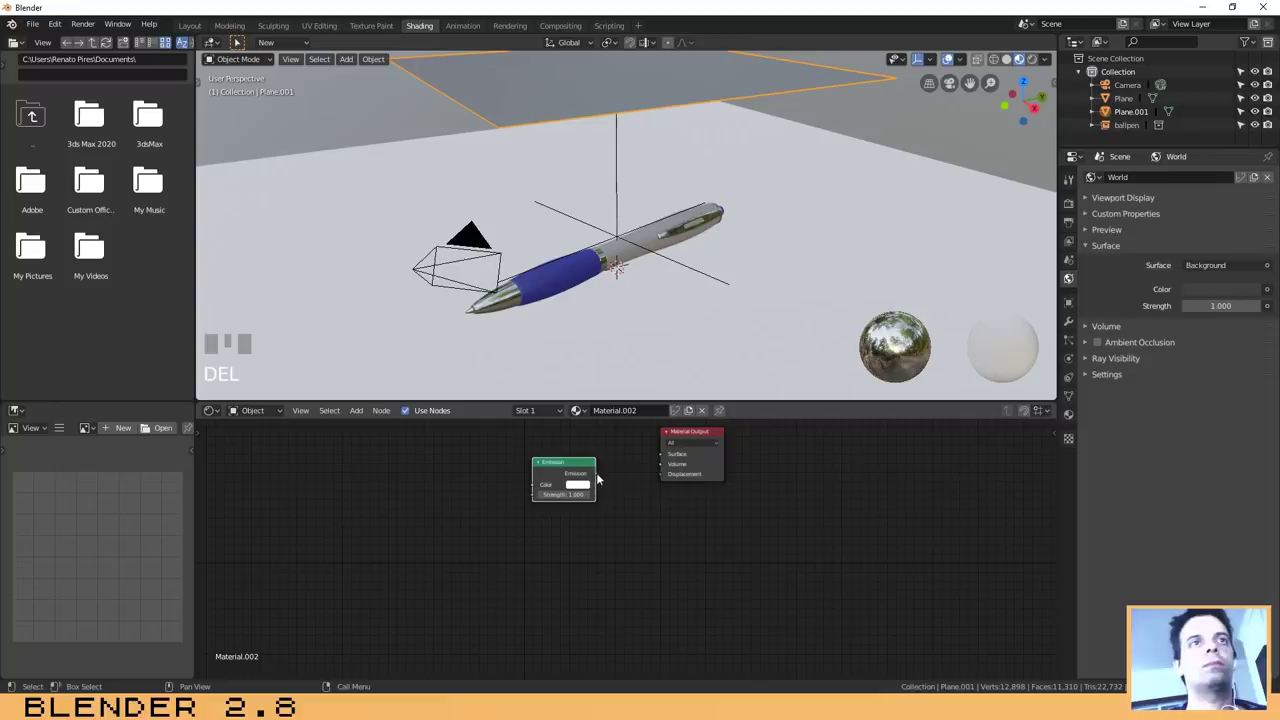
{"action": "left_click_drag", "start_coordinate": [660, 460], "coordinate": [203, 34]}
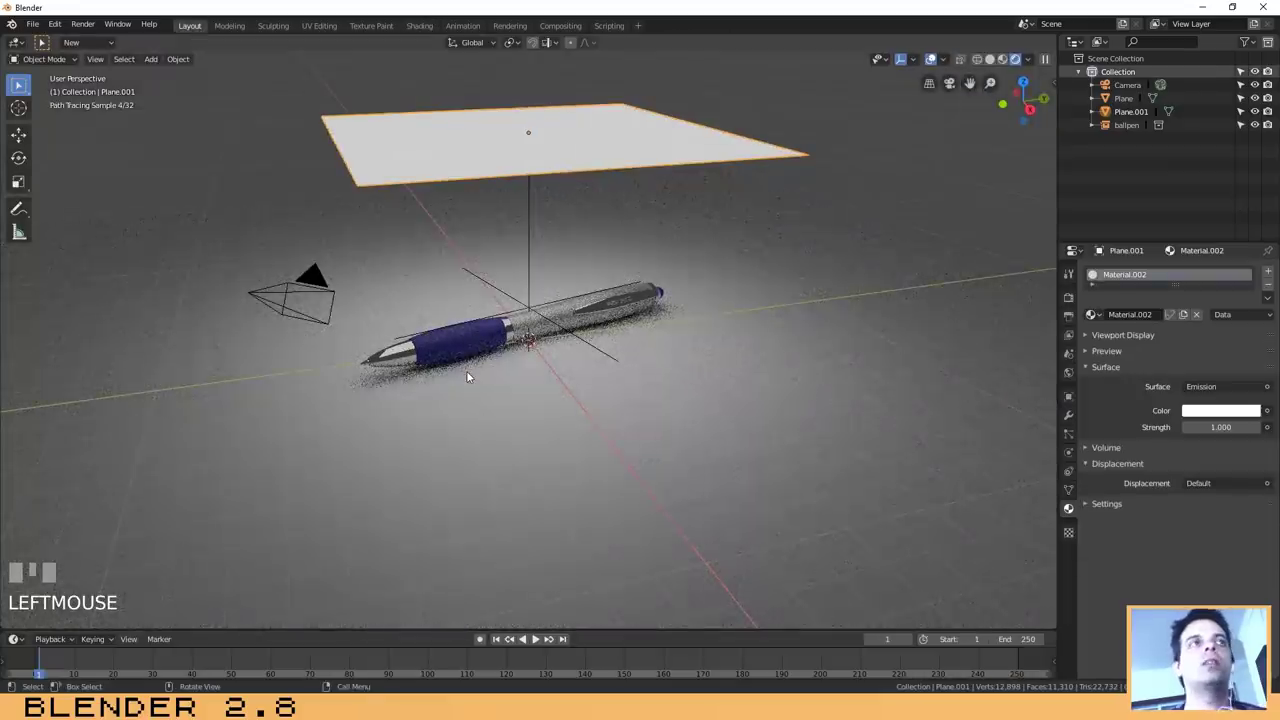
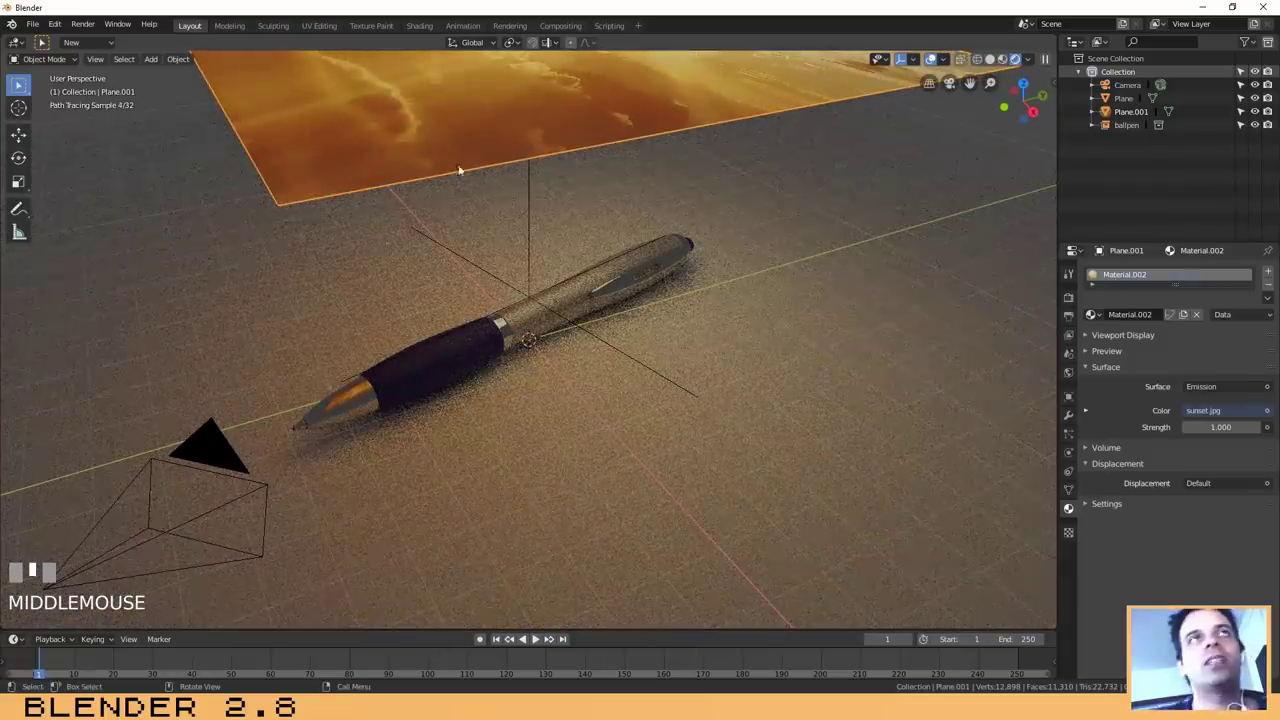
{"action": "left_click", "coordinate": [485, 148]}
{"action": "scroll", "scroll_direction": "down", "scroll_amount": 3}
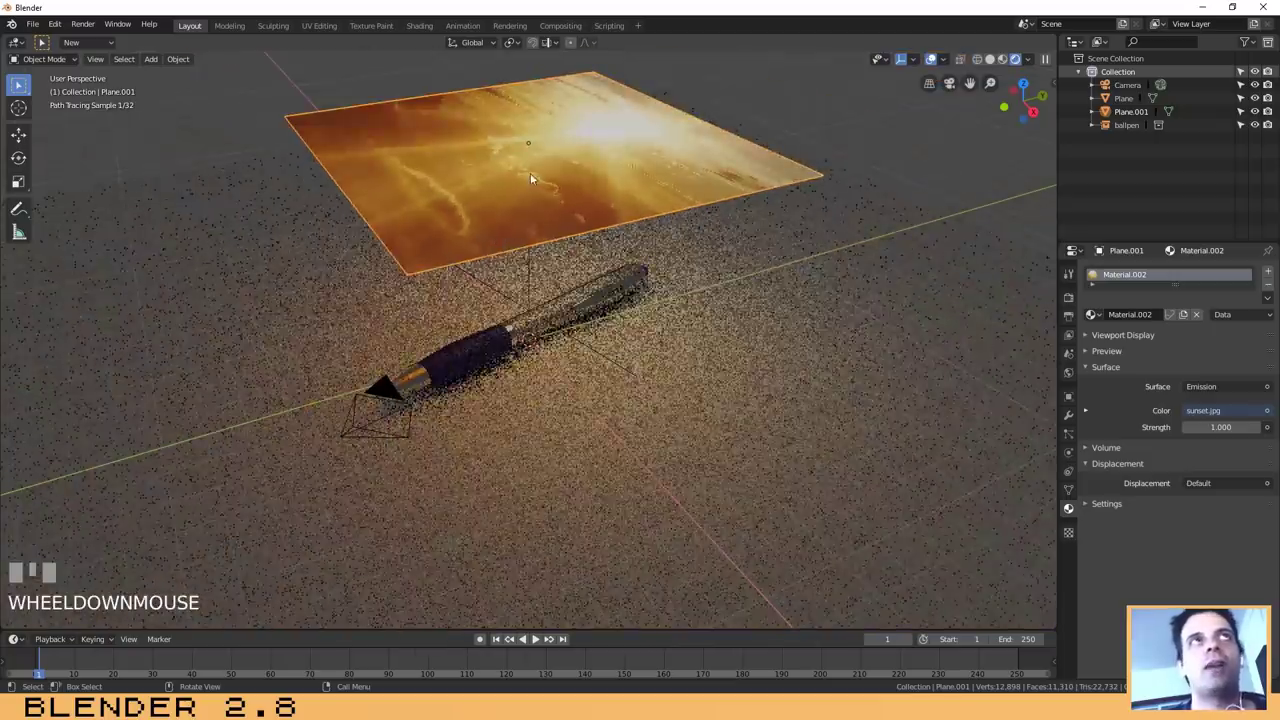
{"action": "left_click", "coordinate": [536, 172]}
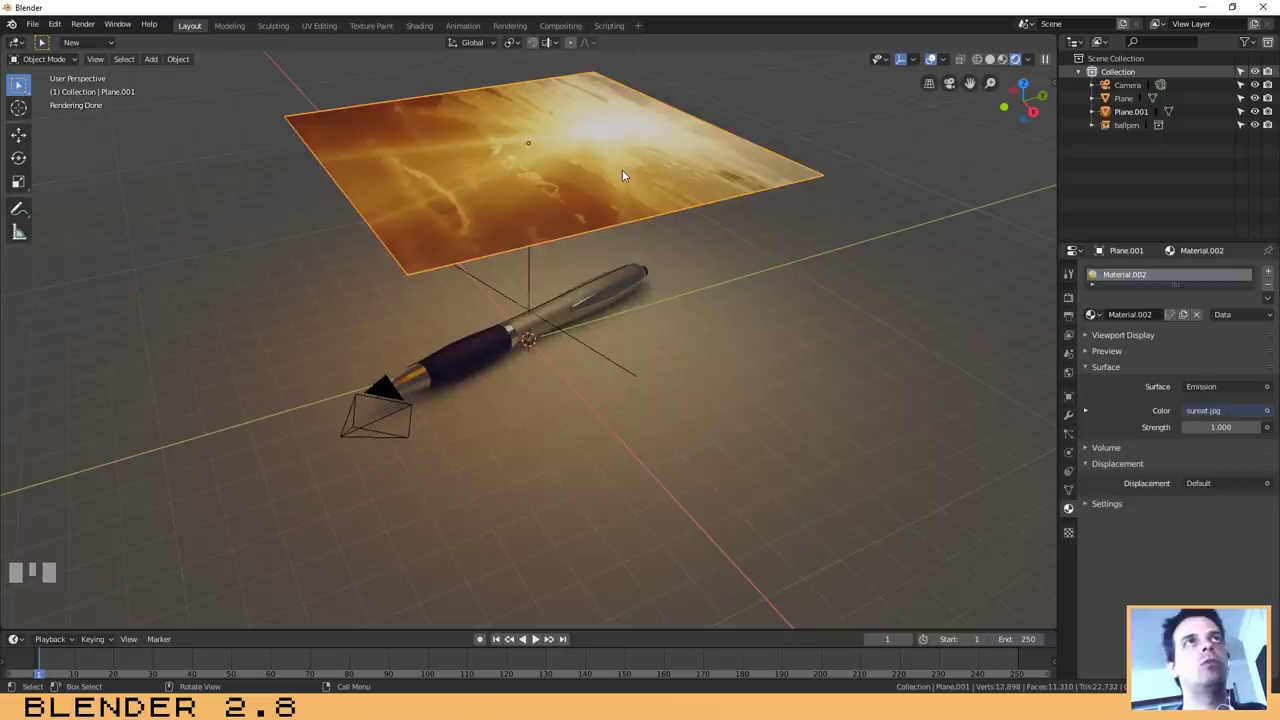
- Delete the sunset-textured plane and add a spot lamp, moving it into place
{"action": "key", "text": "Delete"}
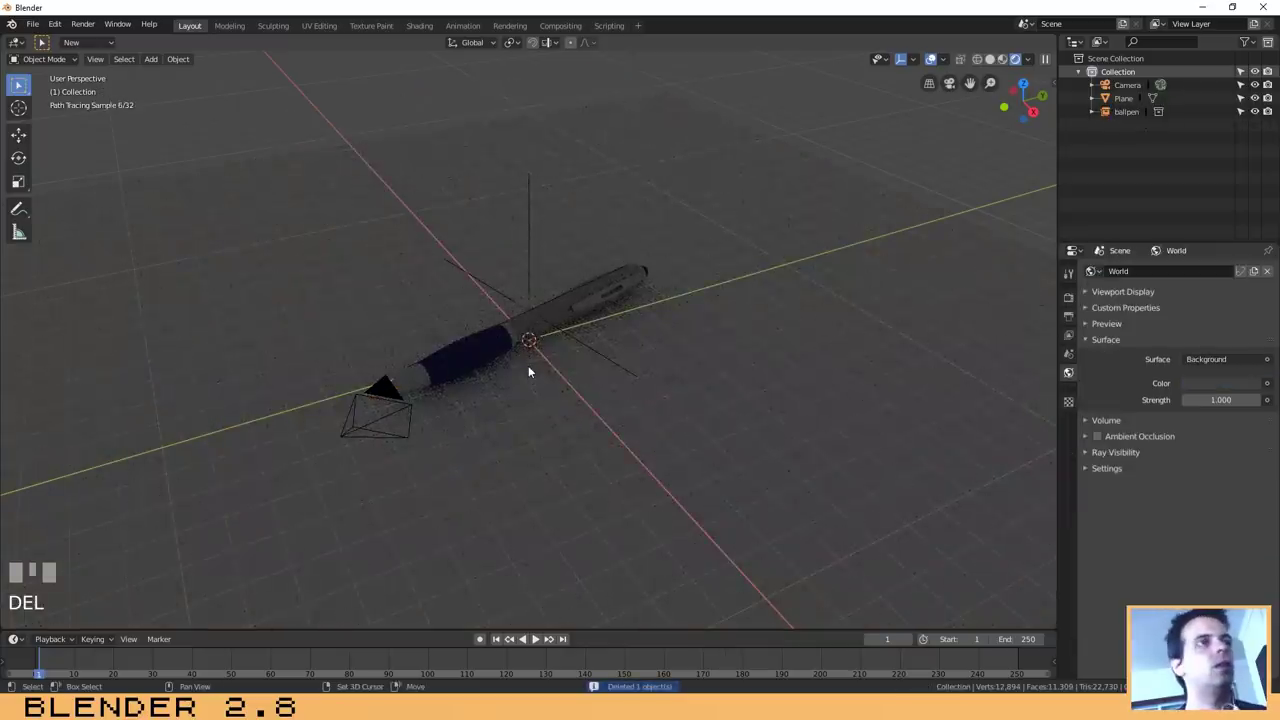
{"action": "key", "text": "shift+a"}
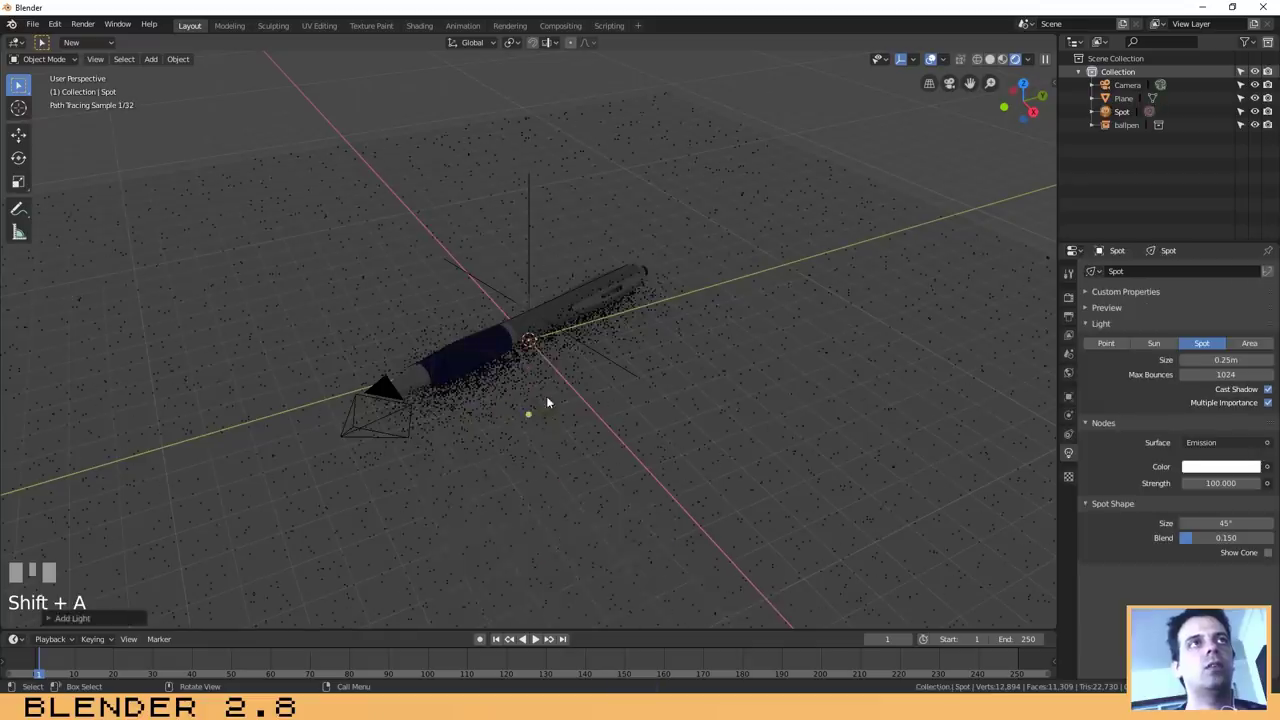
{"action": "key", "text": "g"}
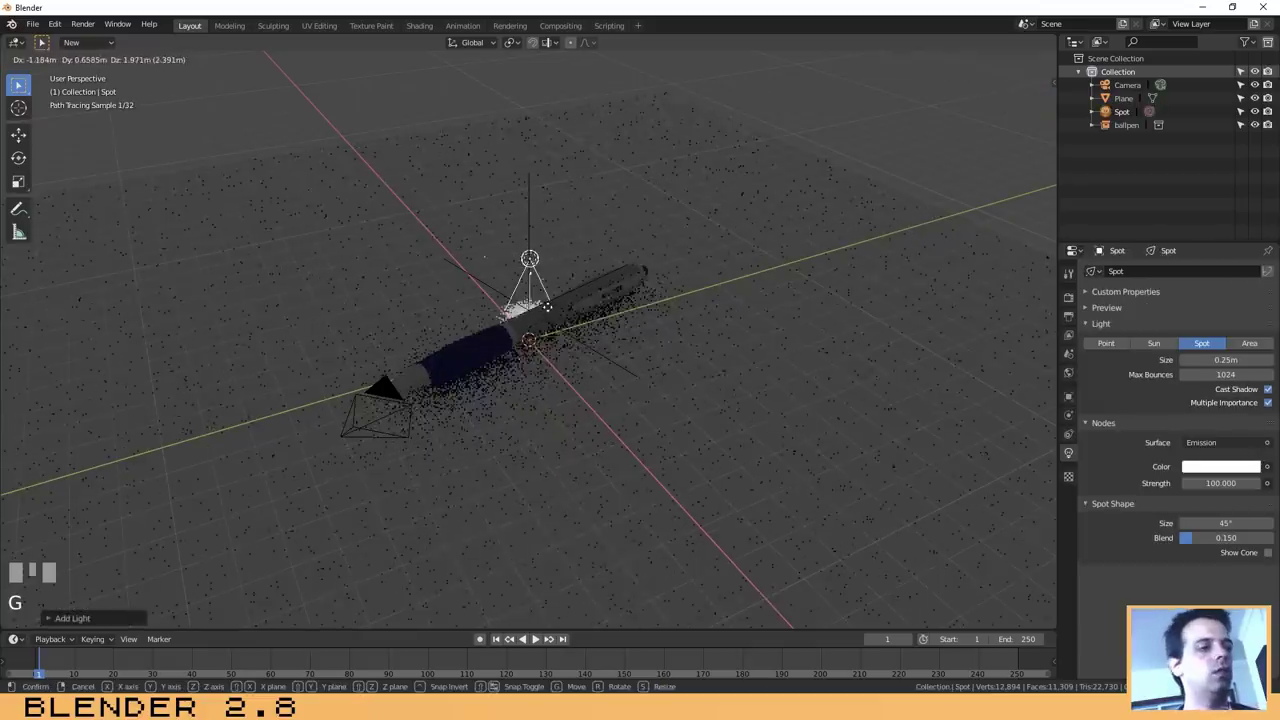
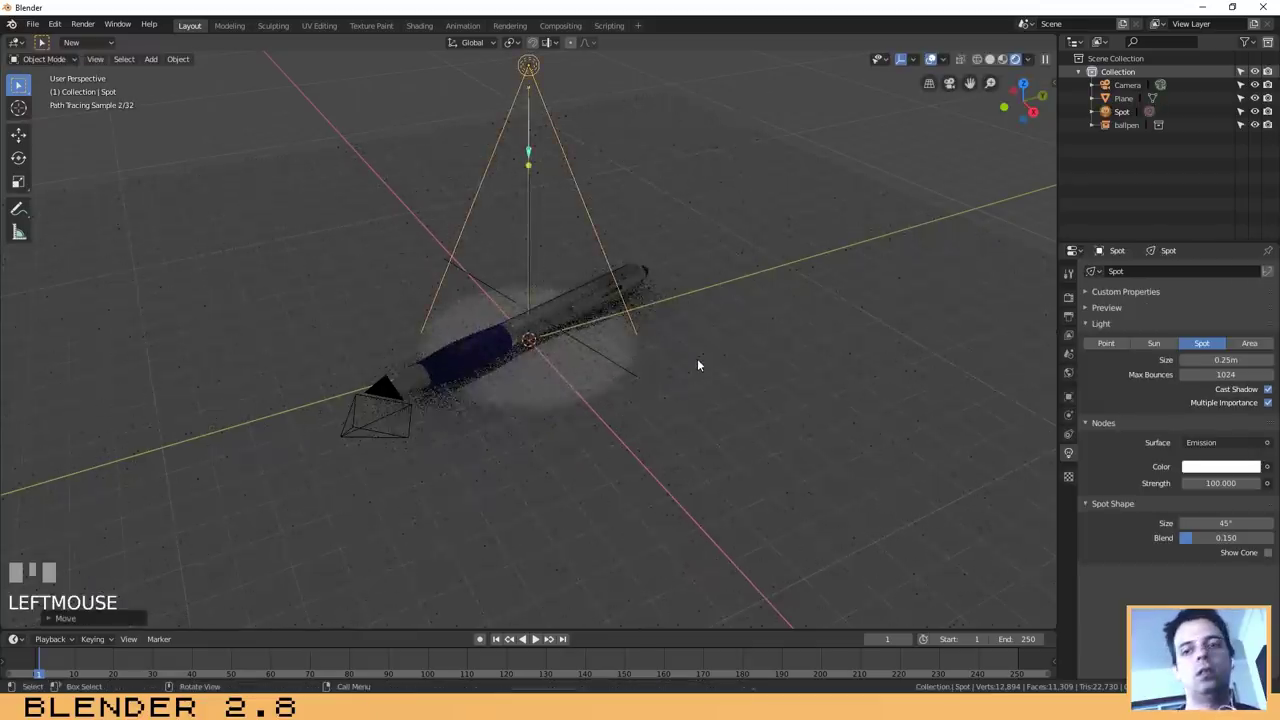
- From front view, move the spotlight along the vertical axis above the pen
{"action": "key", "text": "KP_1"}
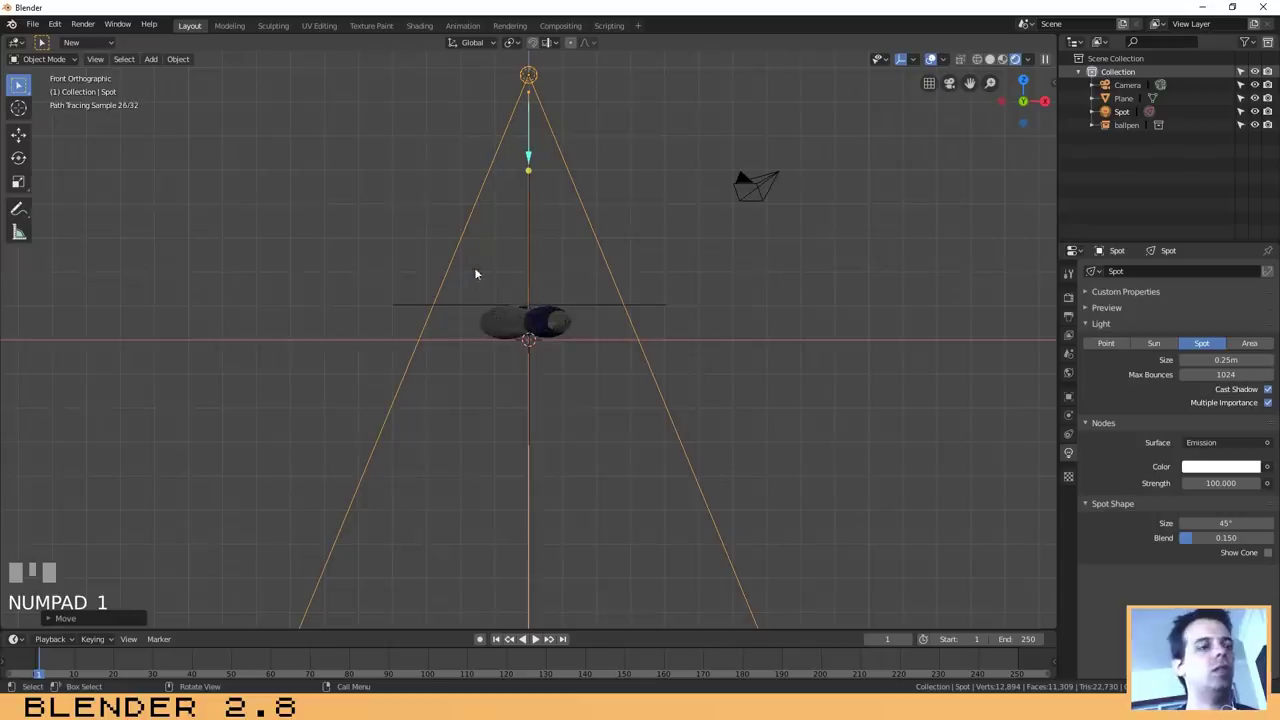
{"action": "scroll", "scroll_direction": "down", "scroll_amount": 3}
{"action": "key", "text": "g"}
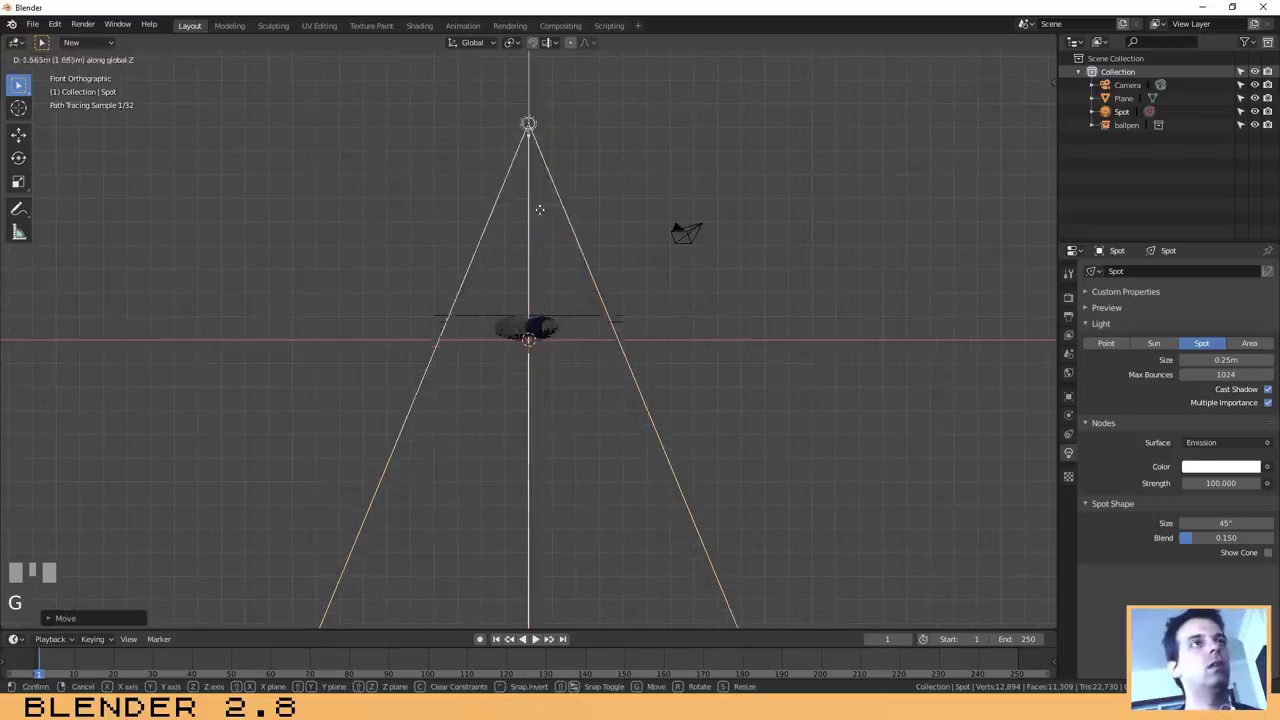
{"action": "left_click", "coordinate": [545, 139]}
{"action": "left_click_drag", "start_coordinate": [488, 247], "coordinate": [538, 521]}
{"action": "scroll", "scroll_direction": "down", "scroll_amount": 3}
{"action": "left_click", "coordinate": [538, 521]}
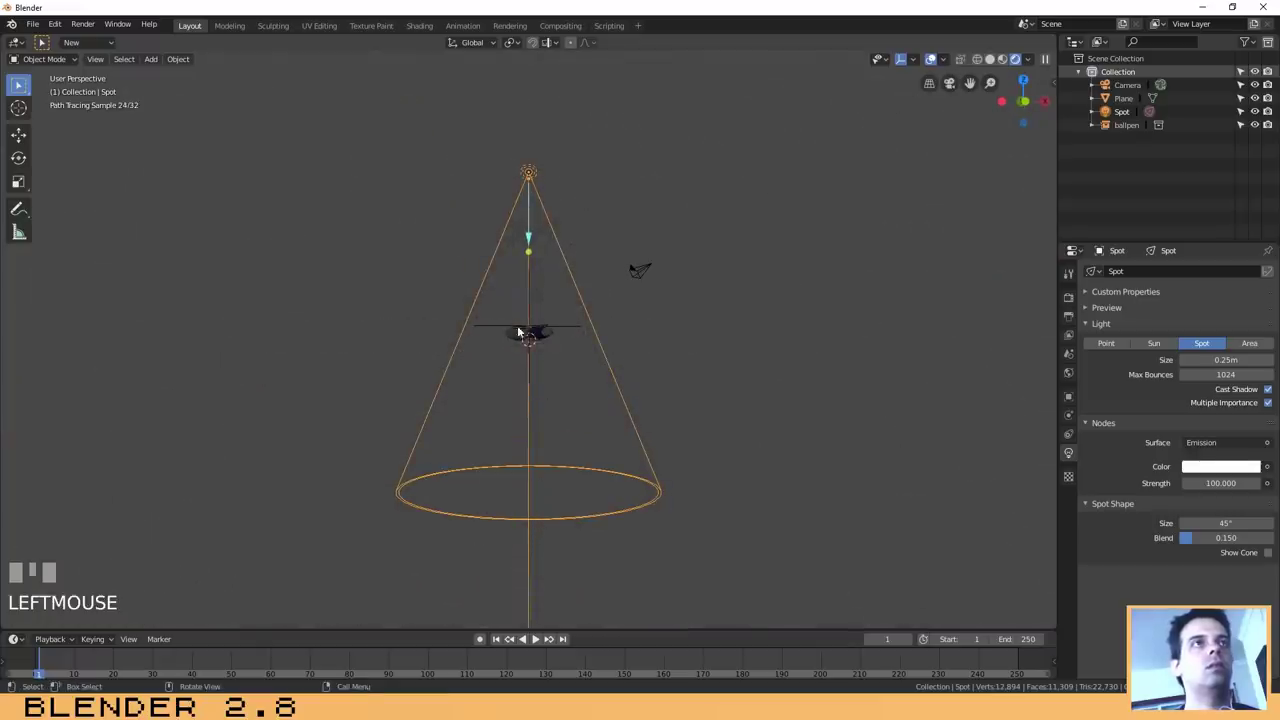
- Scale the spotlight to about half size so its cone circle surrounds the pen
{"action": "key", "text": "s"}
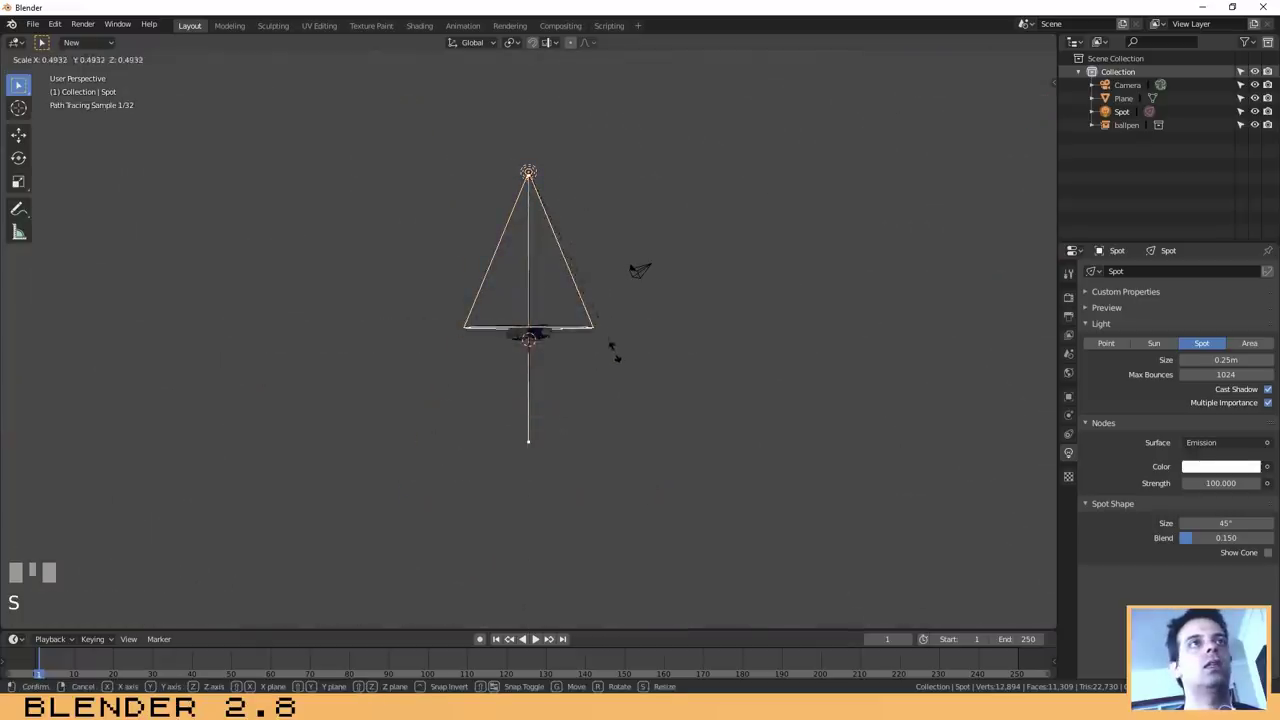
{"action": "left_click", "coordinate": [608, 349]}
{"action": "left_click_drag", "start_coordinate": [492, 318], "coordinate": [921, 111]}
{"action": "scroll", "scroll_direction": "up", "scroll_amount": 3}
{"action": "scroll", "scroll_direction": "up", "scroll_amount": 3}
{"action": "left_click_drag", "start_coordinate": [921, 111], "coordinate": [774, 206]}
{"action": "scroll", "scroll_direction": "up", "scroll_amount": 3}
{"action": "scroll", "scroll_direction": "down", "scroll_amount": 3}
{"action": "left_click", "coordinate": [529, 125]}
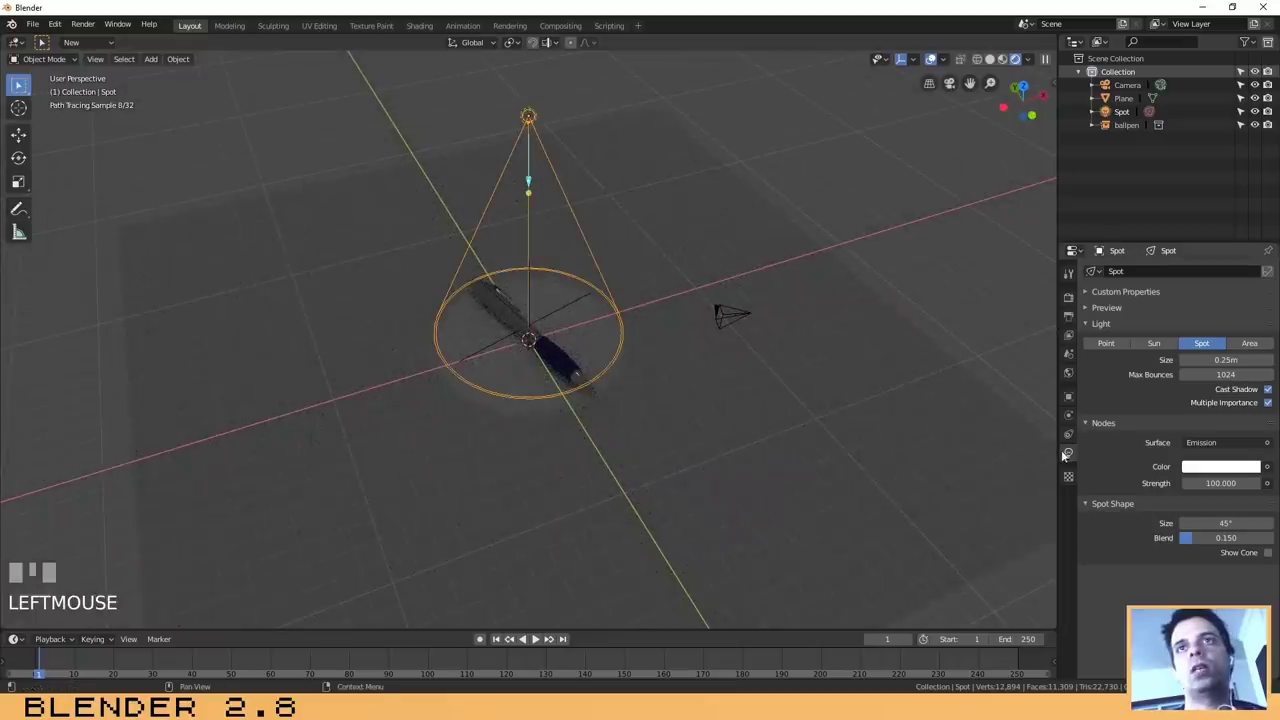
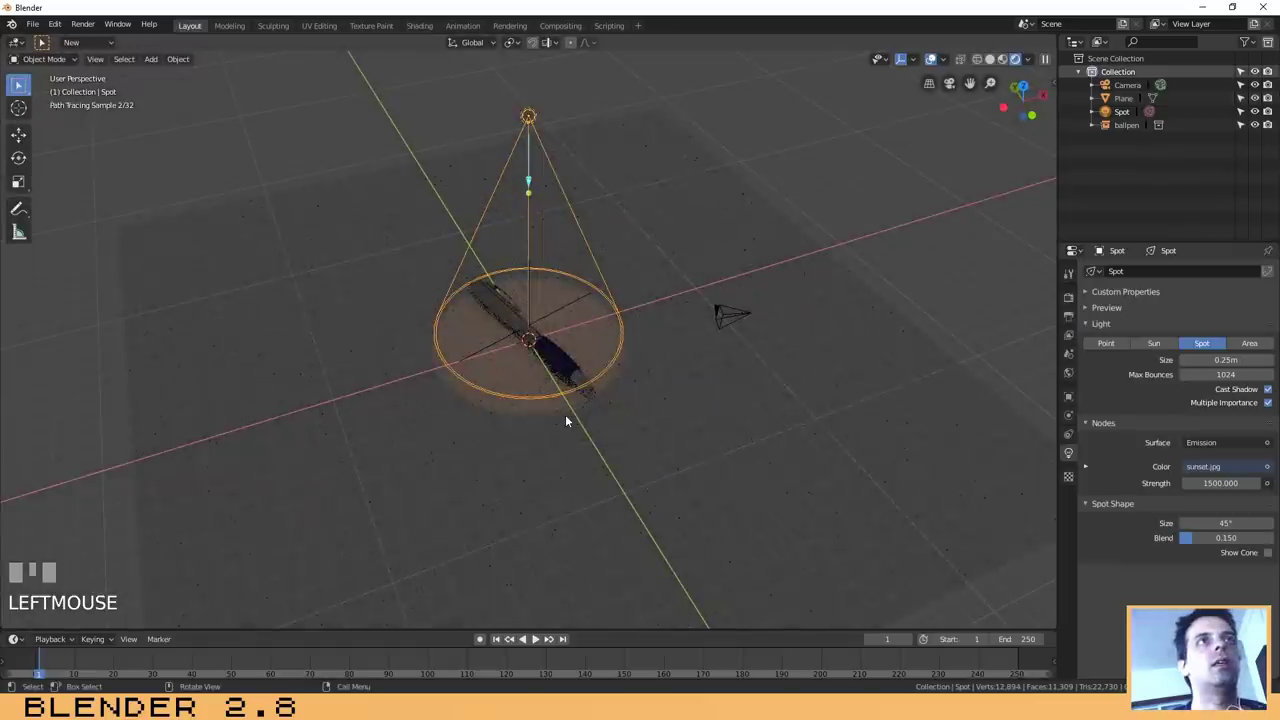
- Select the ground plane and show its mesh data settings
{"action": "left_click", "coordinate": [756, 252]}
{"action": "left_click", "coordinate": [850, 200]}
{"action": "scroll", "scroll_direction": "up", "scroll_amount": 3}
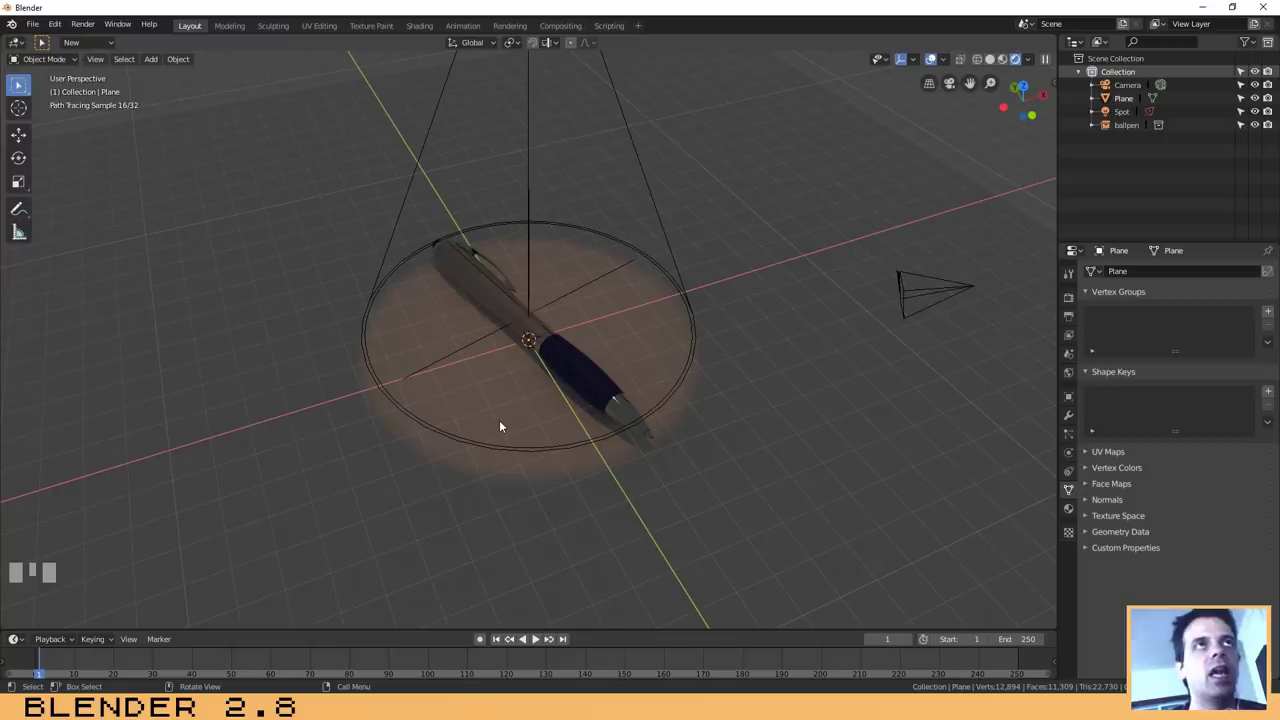
- In the Shading workspace adjust the spot's emission nodes, then return to Layout
{"action": "left_click", "coordinate": [430, 22]}
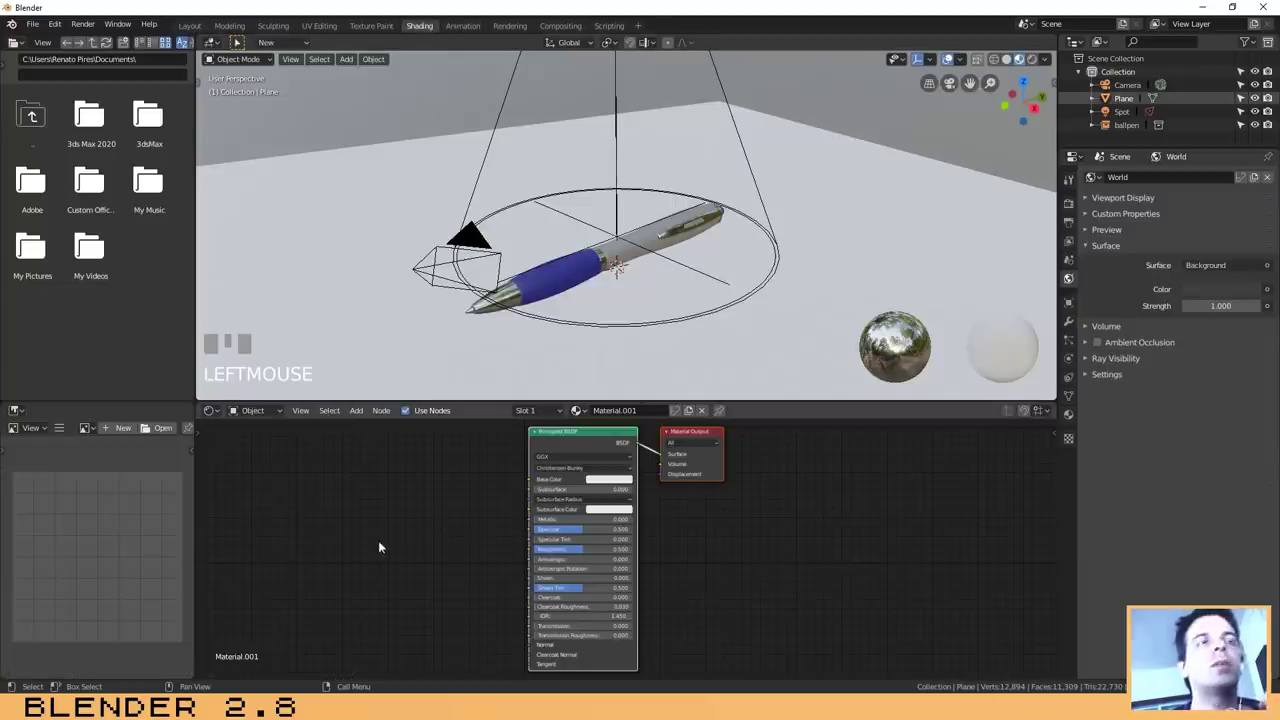
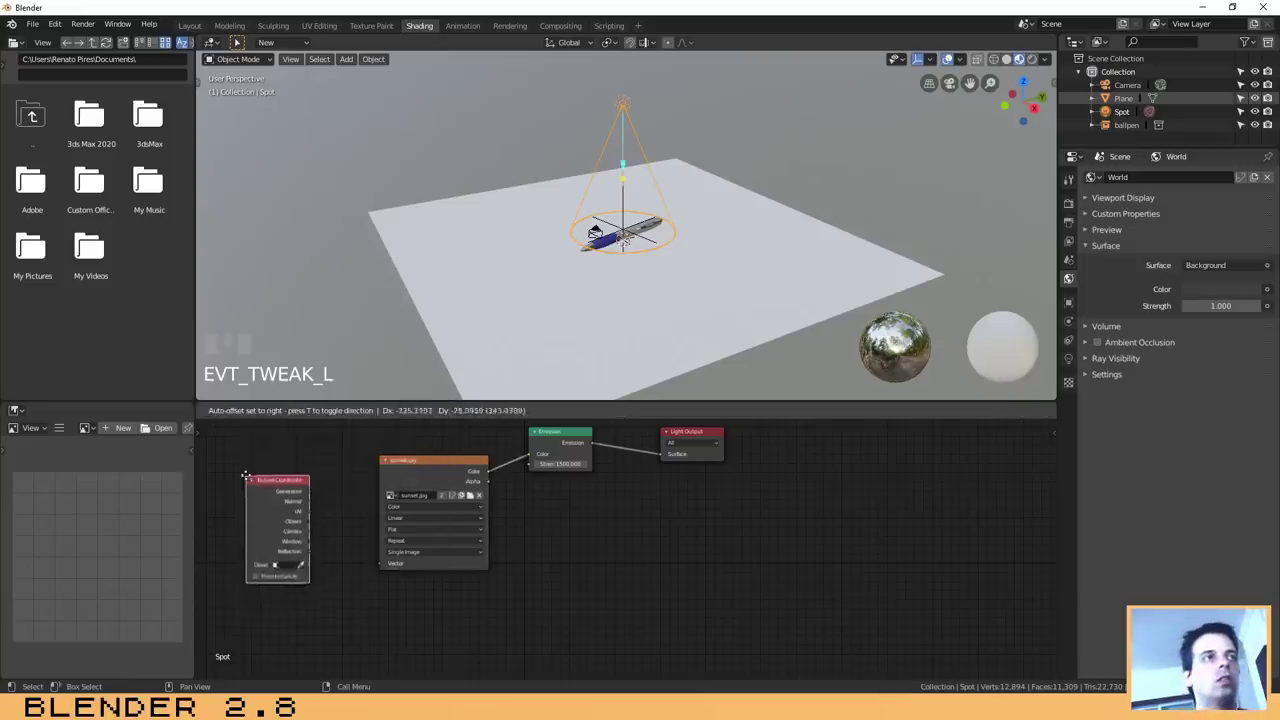
{"action": "left_click_drag", "start_coordinate": [302, 483], "coordinate": [425, 458]}
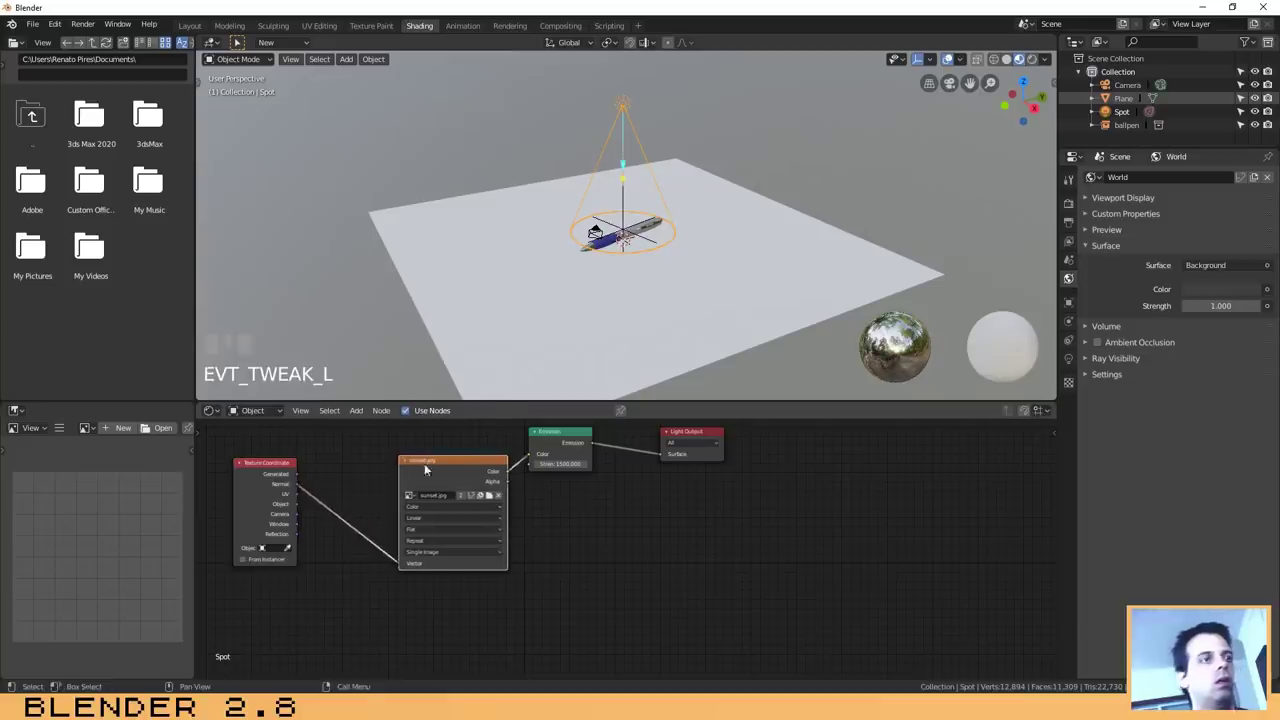
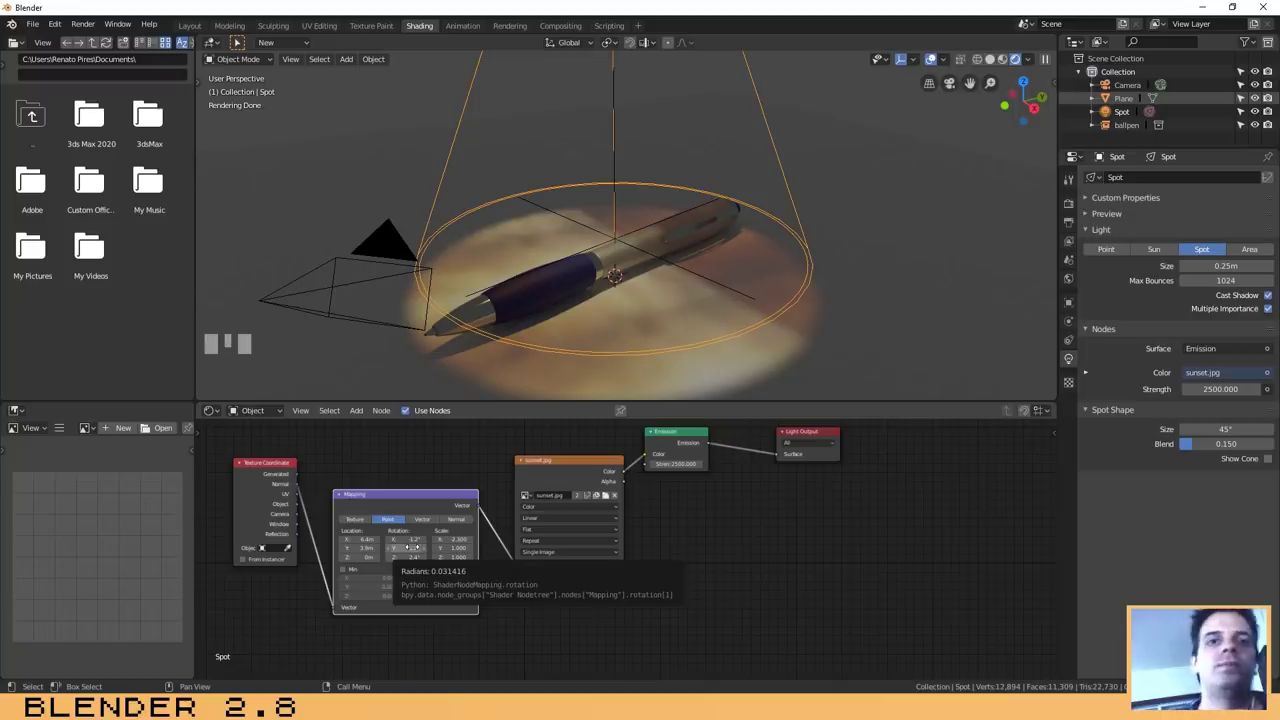
{"action": "left_click", "coordinate": [194, 26]}
- Scroll the Layout viewport over the rendered pen scene
{"action": "scroll", "scroll_direction": "down", "scroll_amount": 3}
{"action": "scroll", "scroll_direction": "up", "scroll_amount": 3}
{"action": "scroll", "scroll_direction": "down", "scroll_amount": 3}
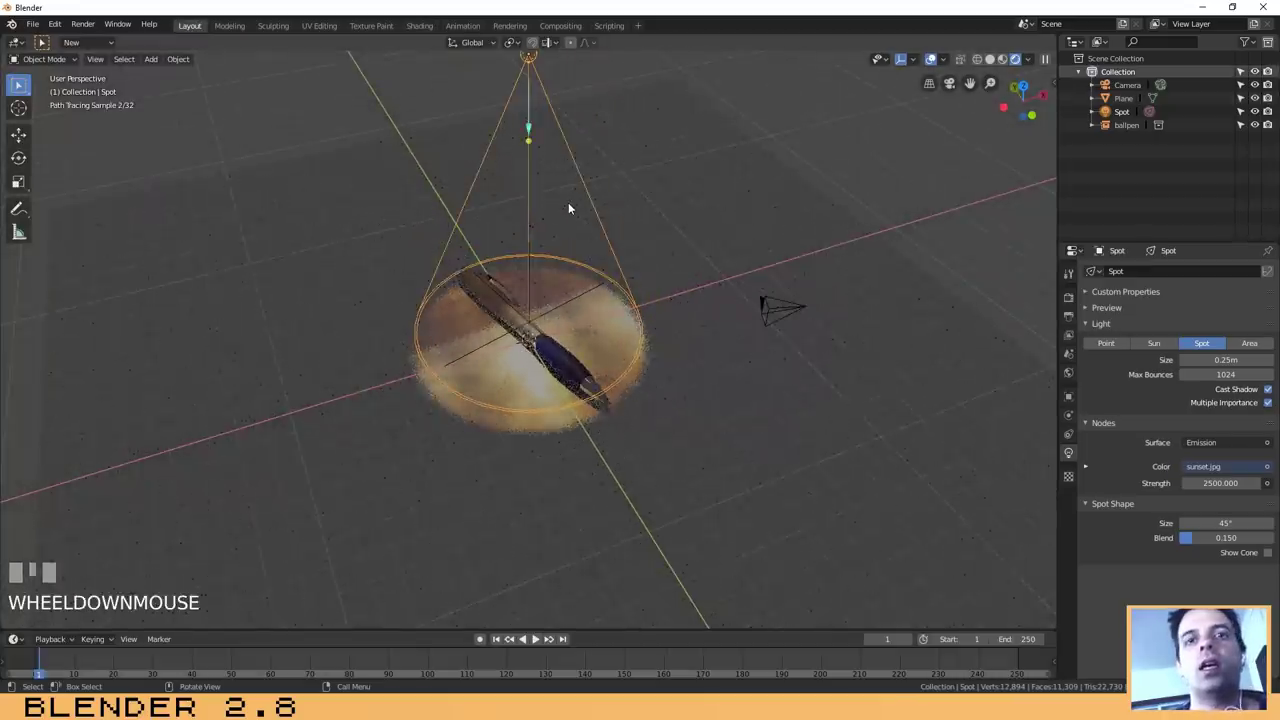
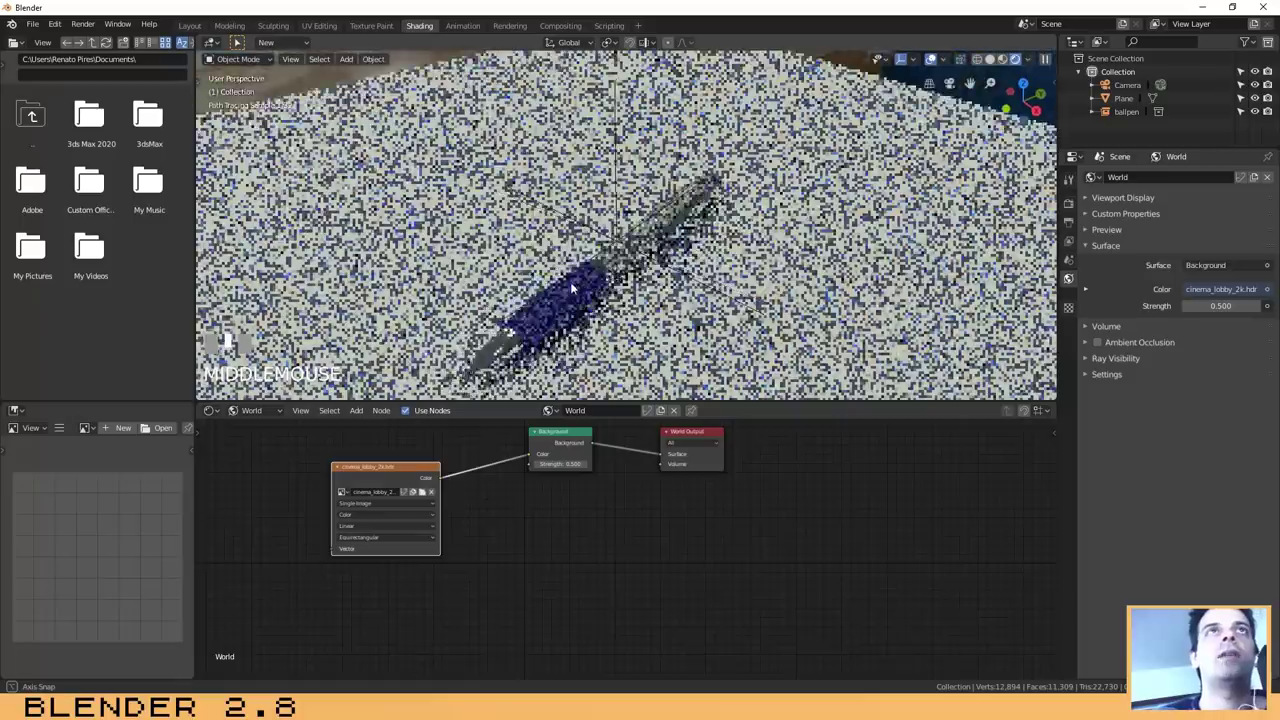
{"action": "scroll", "scroll_direction": "down", "scroll_amount": 3}
{"action": "scroll", "scroll_direction": "down", "scroll_amount": 3}
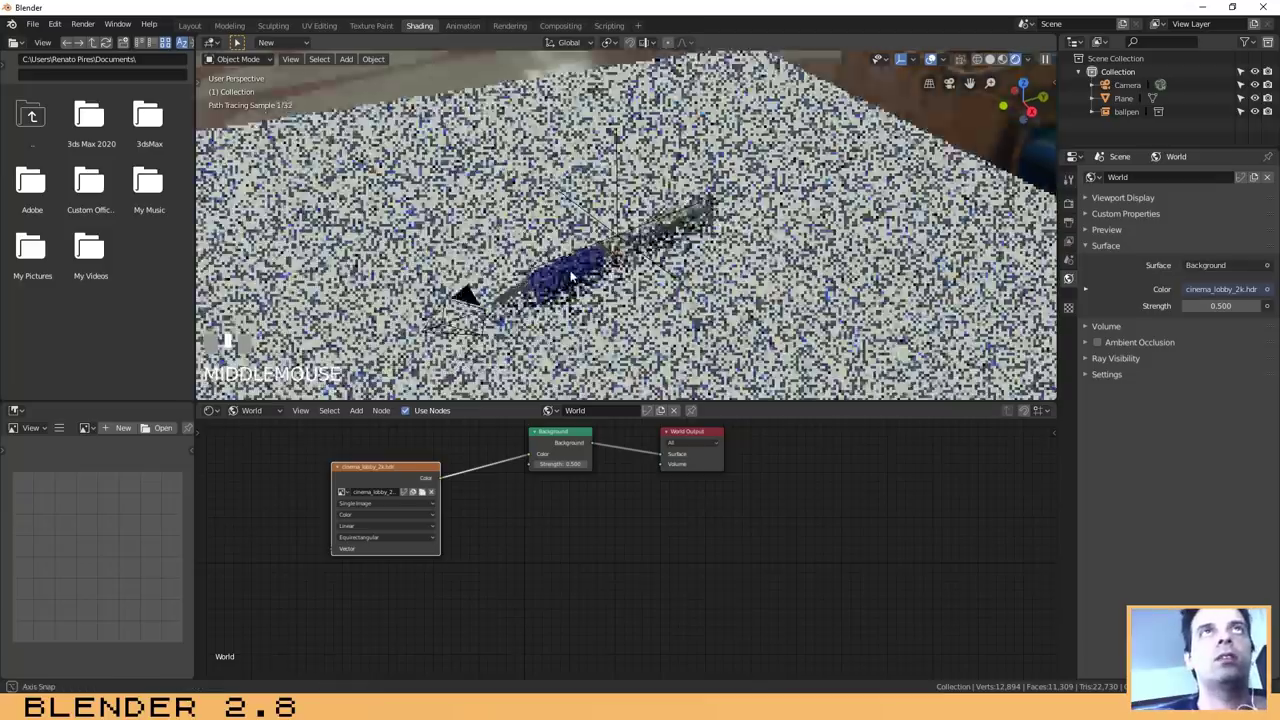
{"action": "middle_click", "coordinate": [588, 250]}
{"action": "scroll", "scroll_direction": "up", "scroll_amount": 3}
{"action": "left_click_drag", "start_coordinate": [342, 180], "coordinate": [353, 153]}
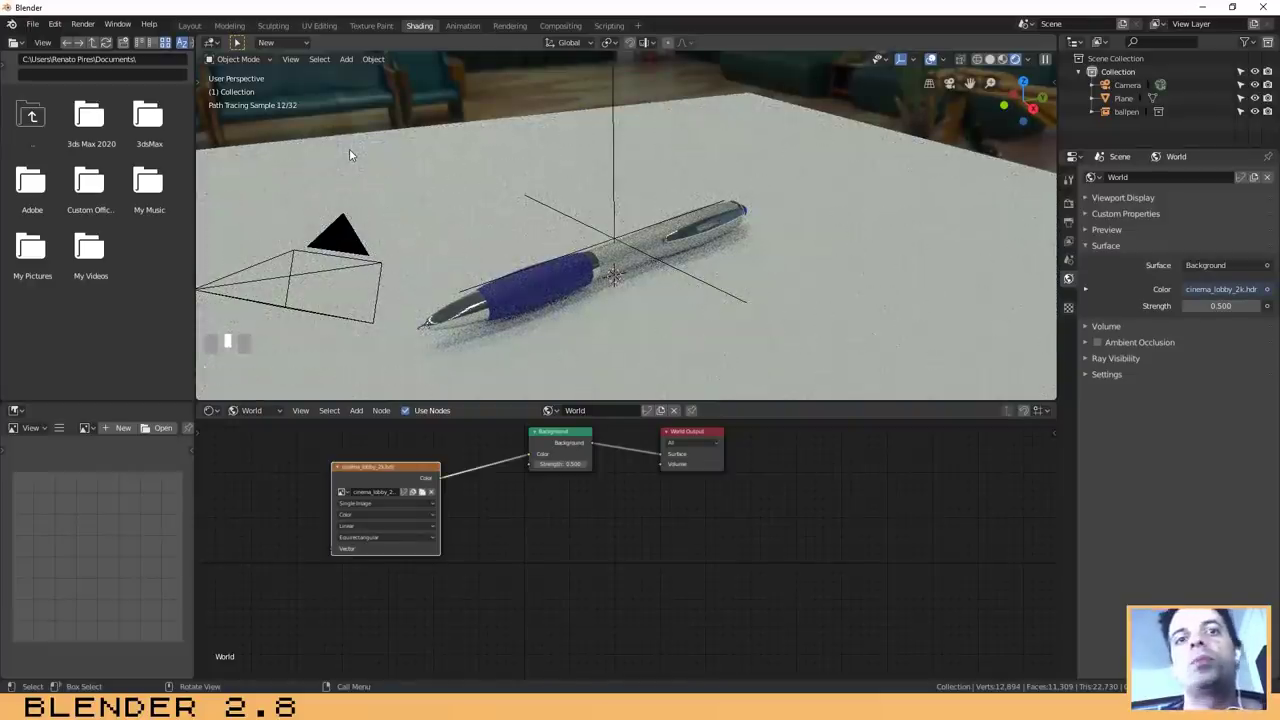
{"action": "left_click_drag", "start_coordinate": [353, 153], "coordinate": [353, 153]}
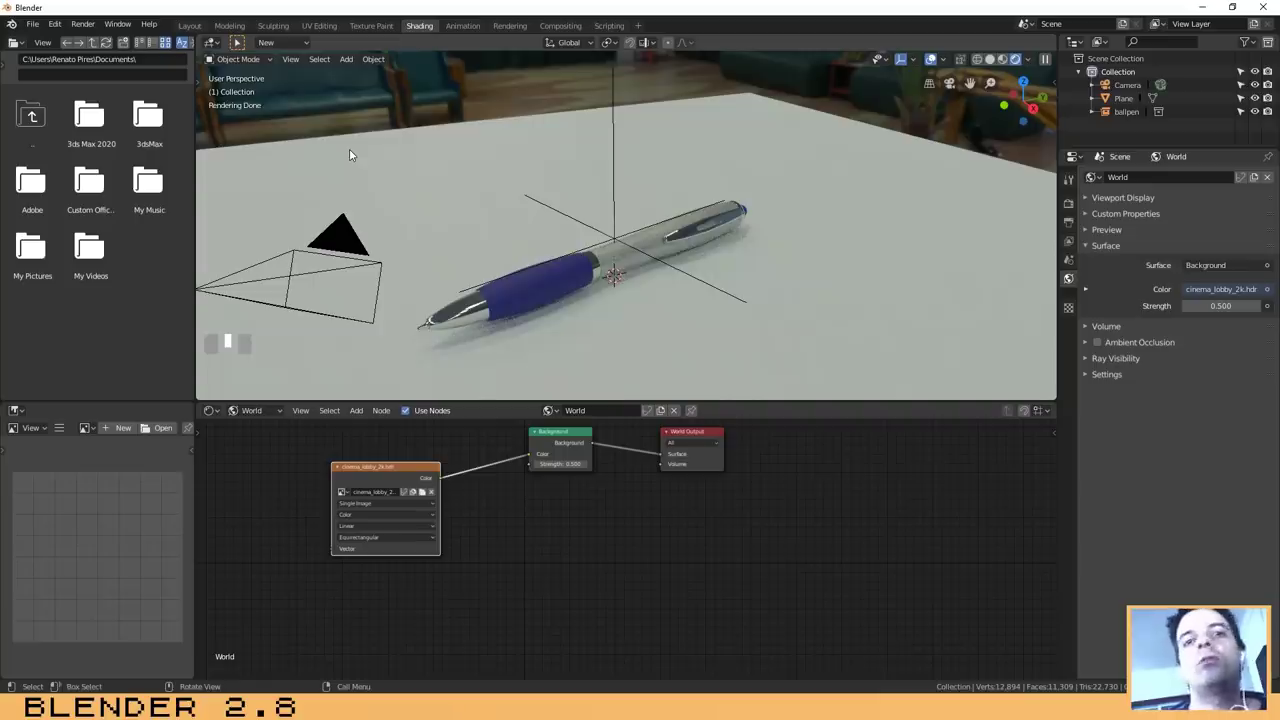